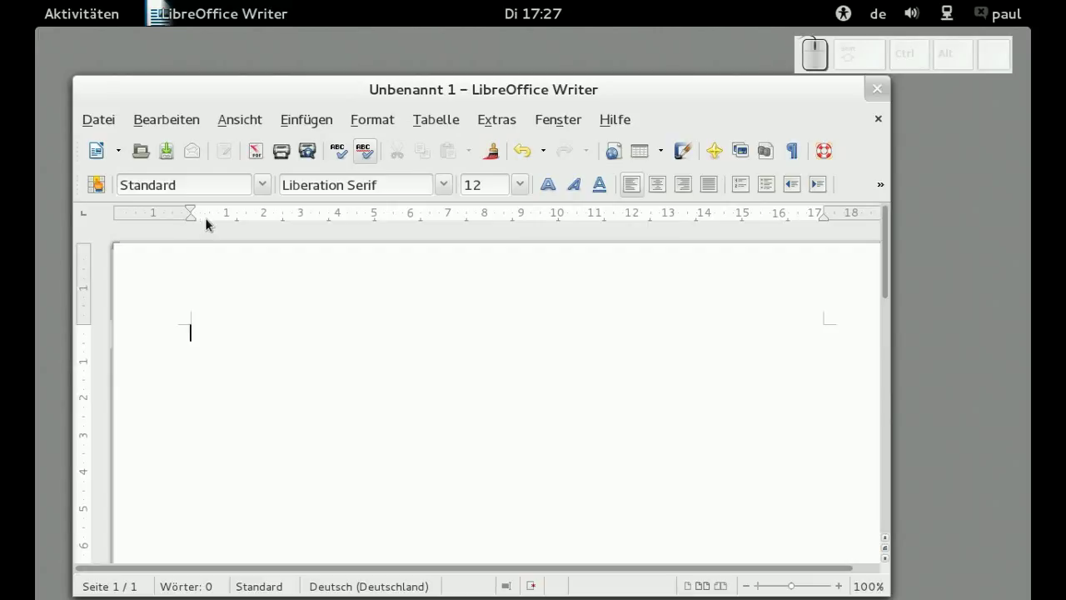
- Place the text cursor in the empty document body
drag(184, 219, 186, 220)
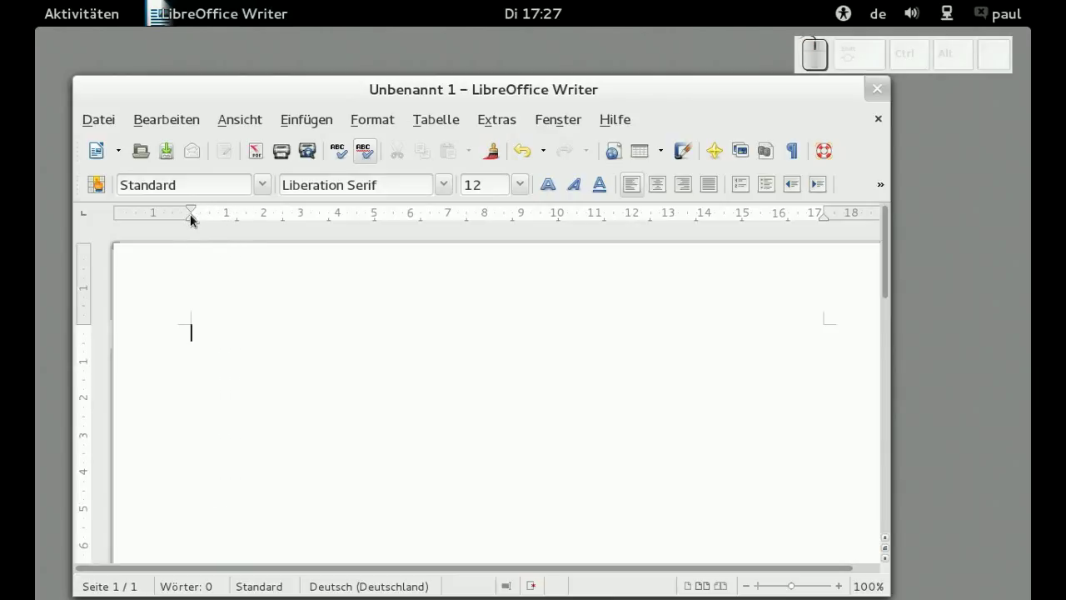
drag(185, 226, 185, 223)
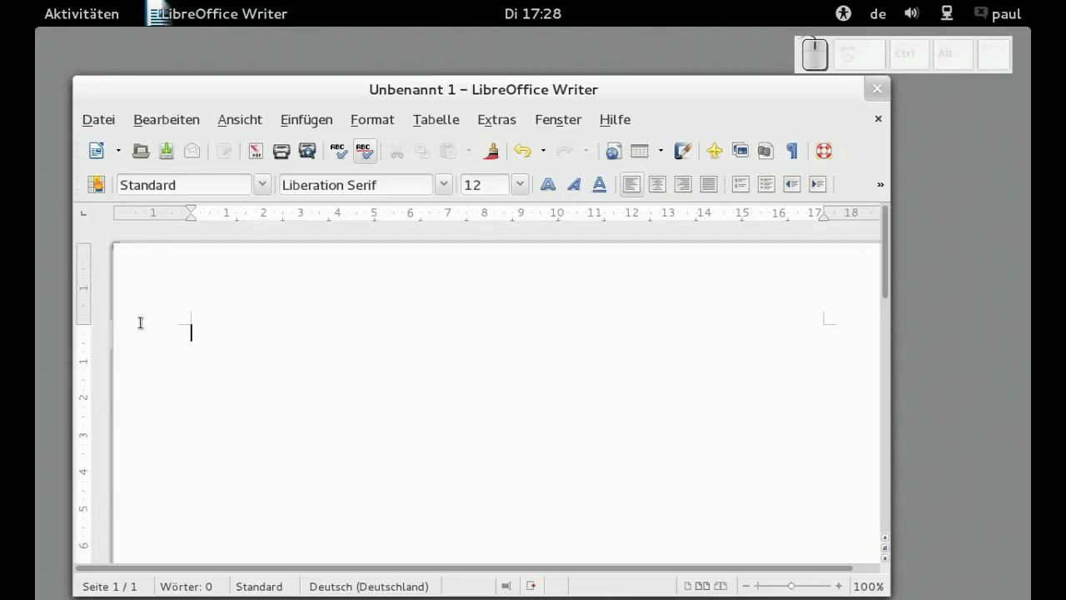
- Bring up the page context menu with its formatting entries
right_click(144, 332)
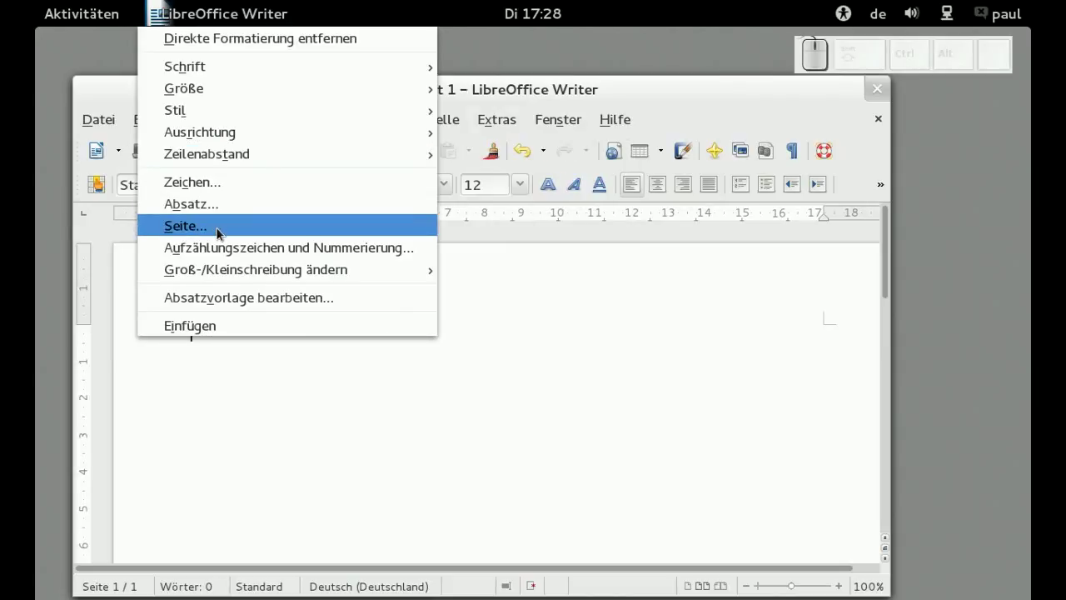
- In Seitenvorlage: Standard, set margins Links 3,10 cm and Rechts 0,79 cm and confirm
click(217, 232)
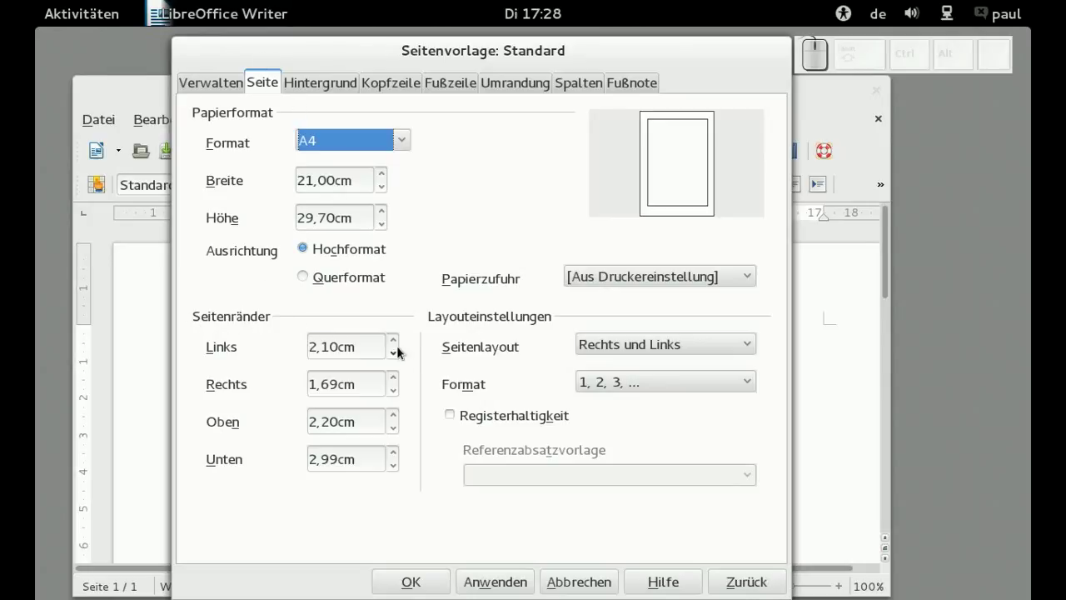
click(393, 340)
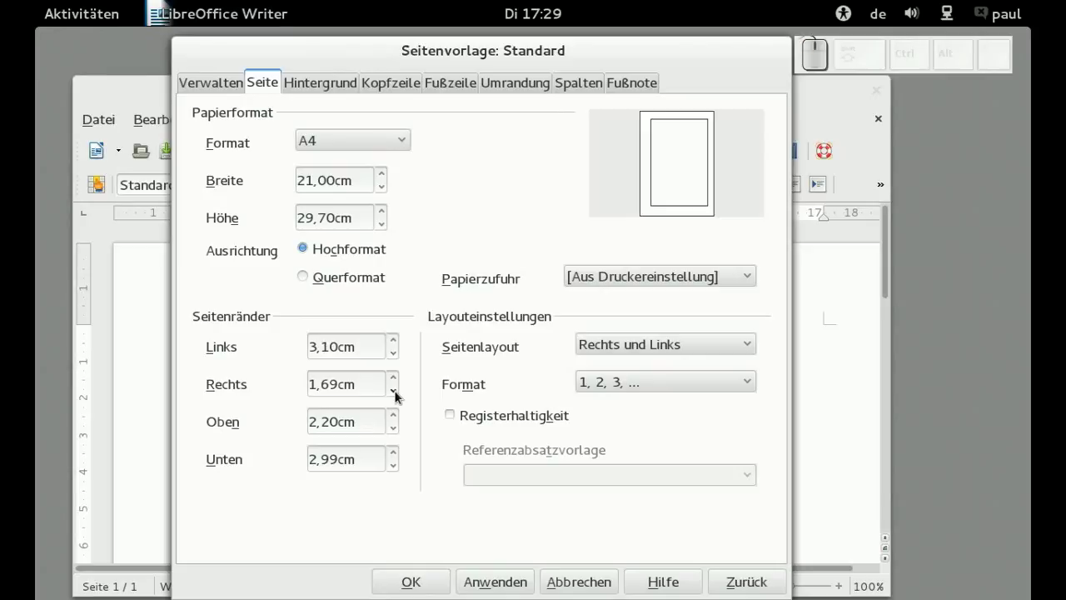
click(395, 394)
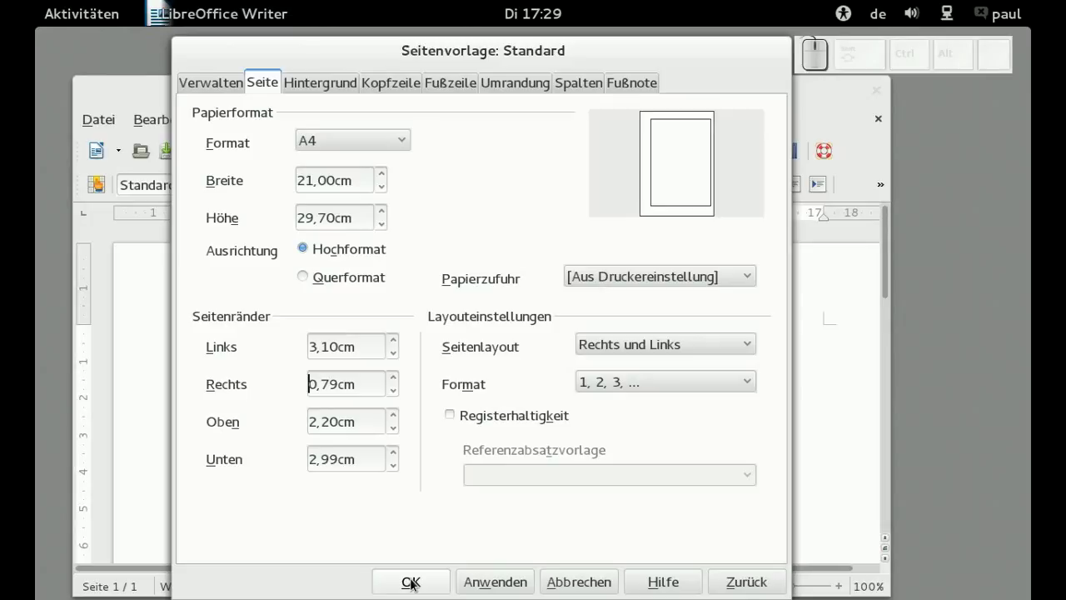
click(411, 582)
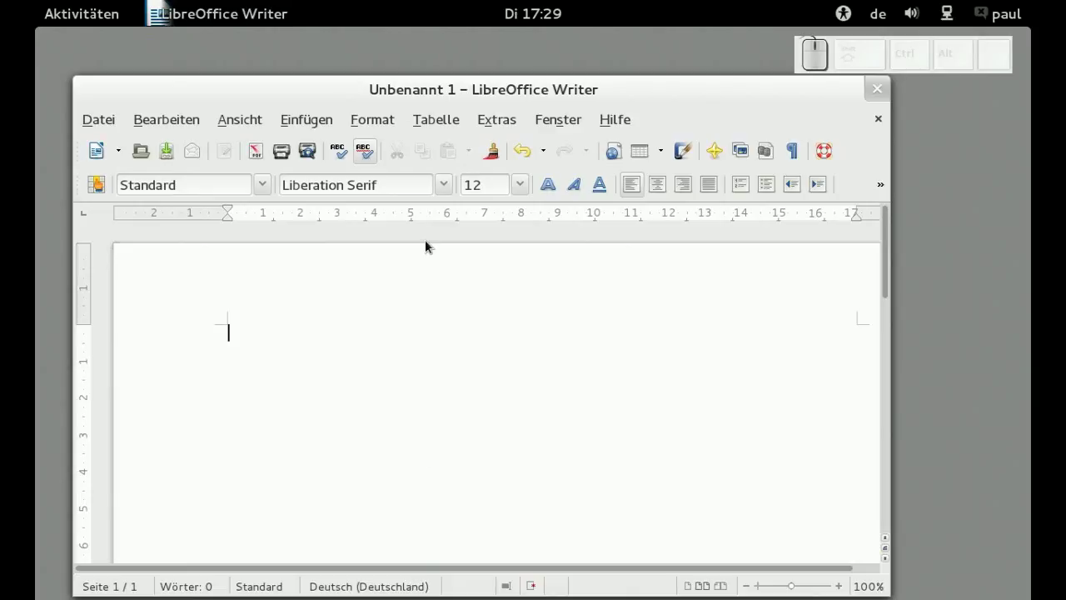
- Reopen the Format menu to reach the Seite... page settings entry
click(366, 127)
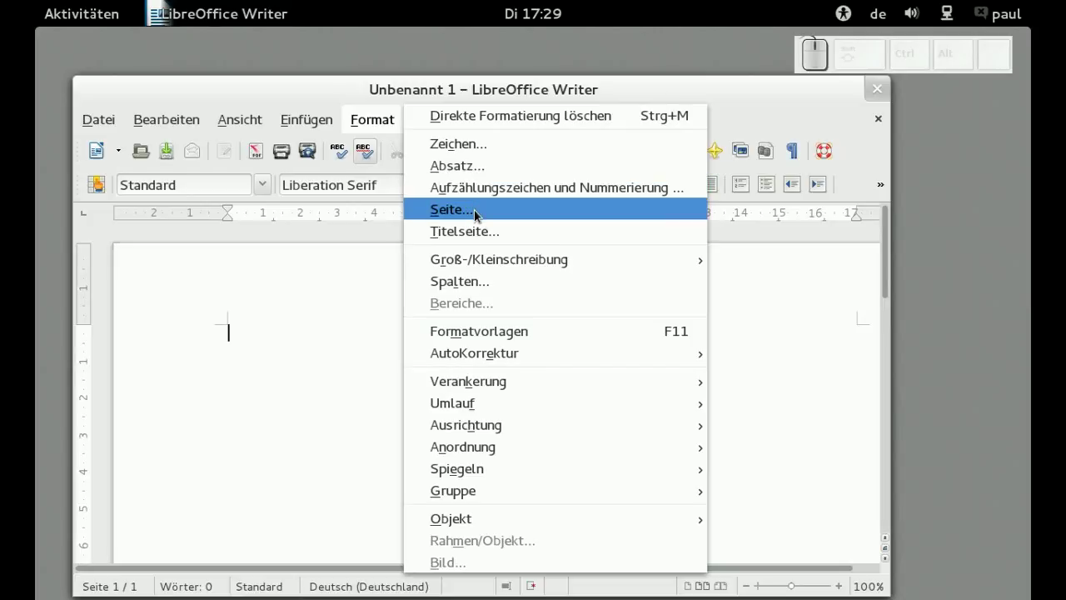